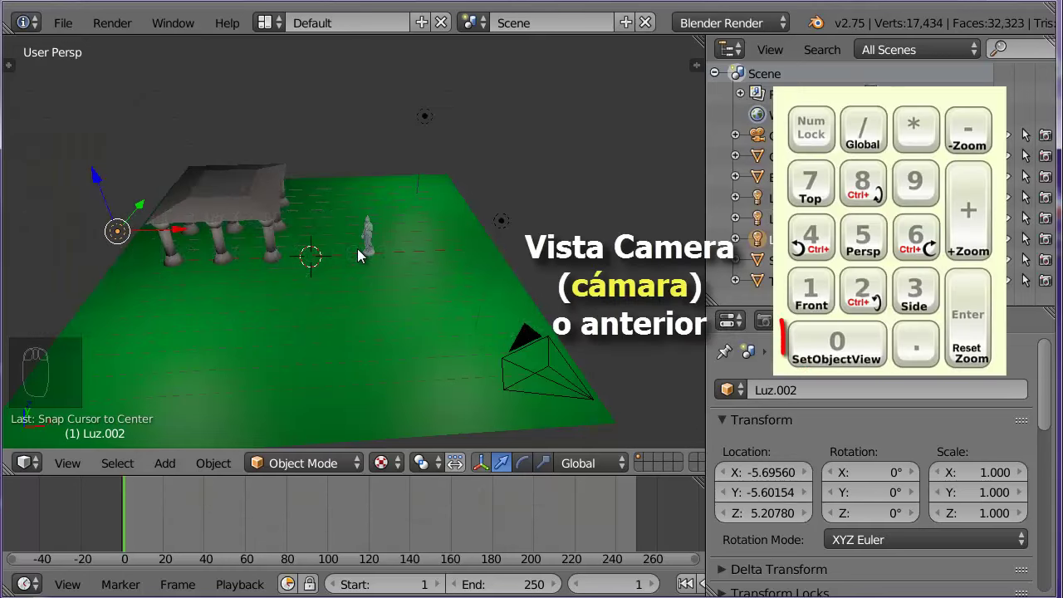
Check the active camera view, set wireframe shading and frame the temple in top view.
key(KP_0)
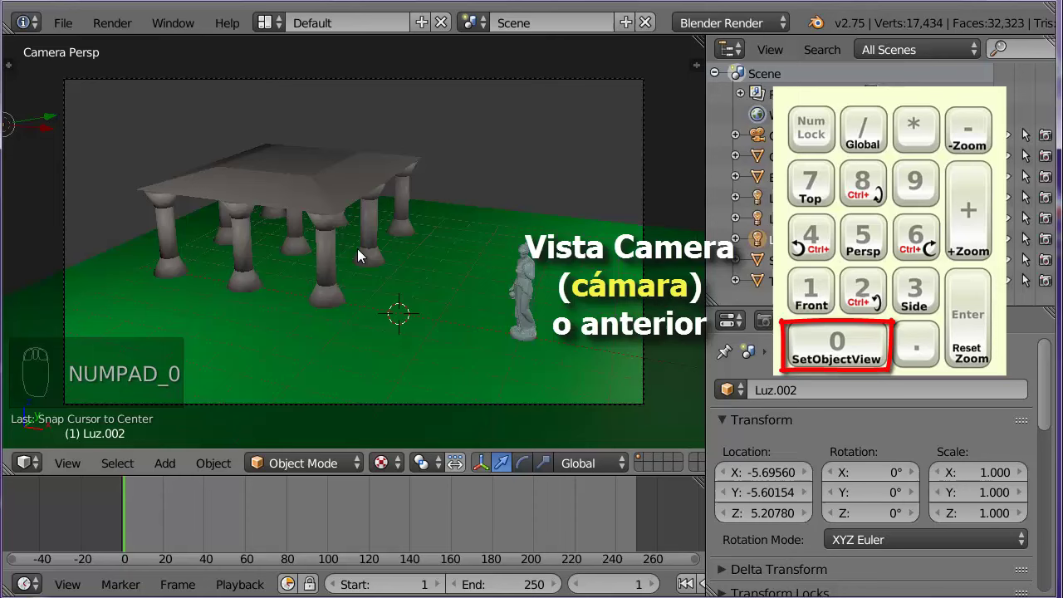
key(KP_0)
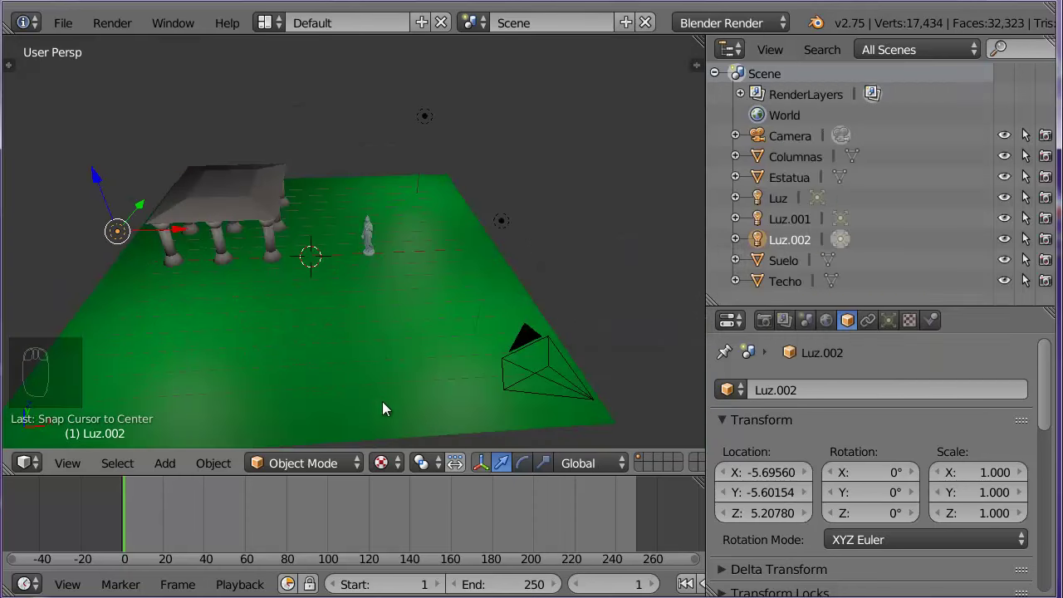
drag(395, 462, 405, 402)
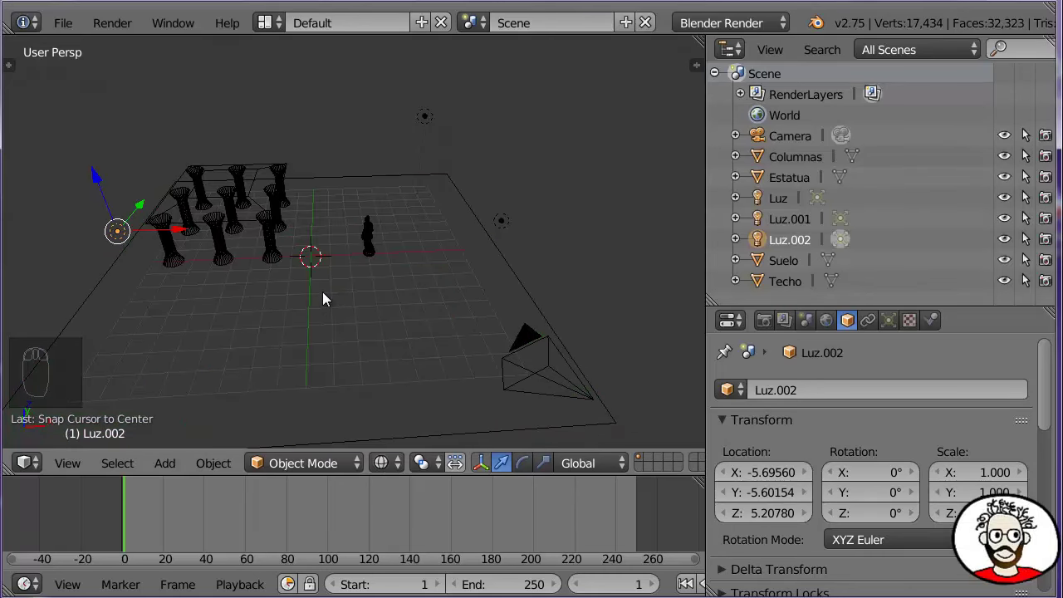
key(KP_7)
scroll(up, 3)
scroll(up, 3)
drag(361, 245, 454, 350)
drag(401, 425, 453, 350)
Duplicate the camera beside the temple and rotate it toward the columns.
key(shift+d)
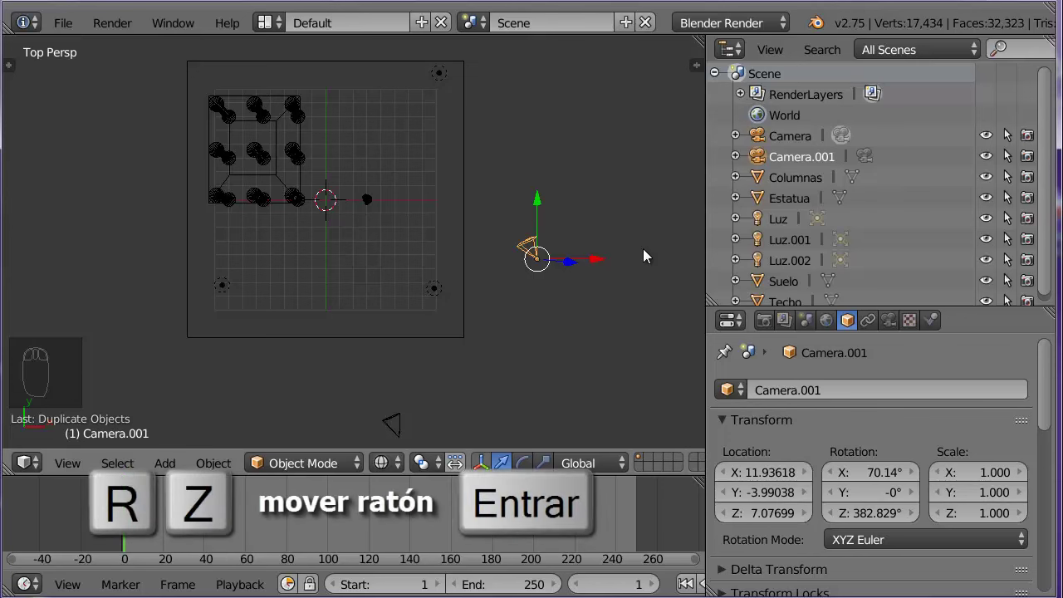
key(r)
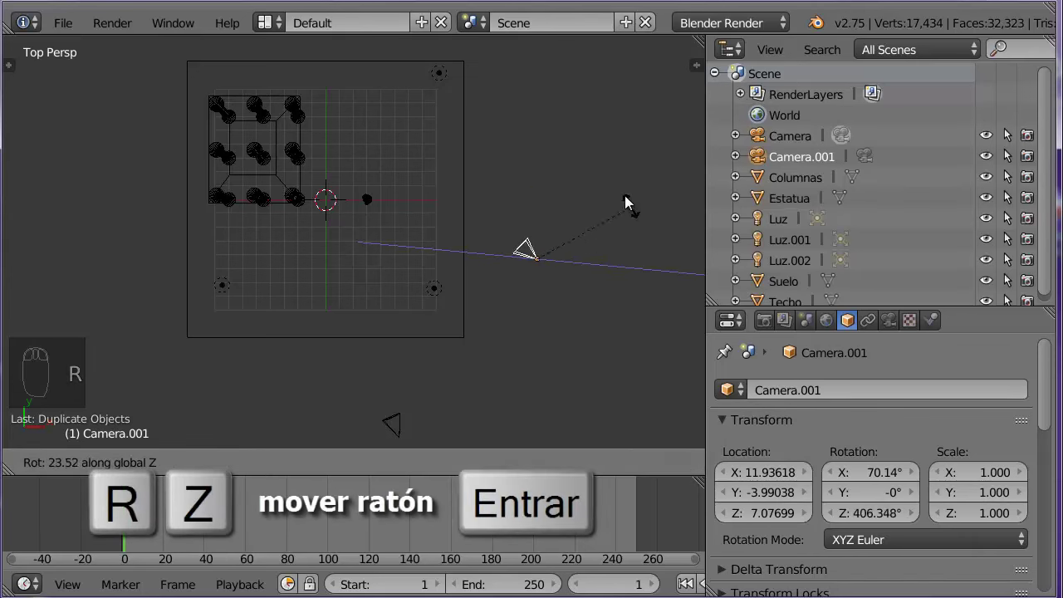
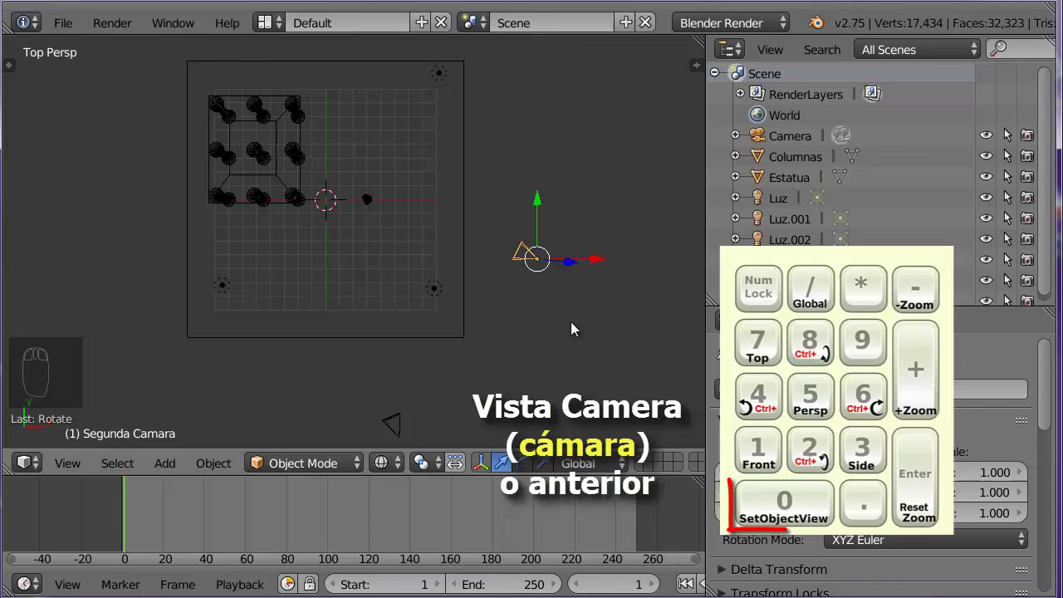
View the scene through the renamed Segunda Camara.
key(KP_0)
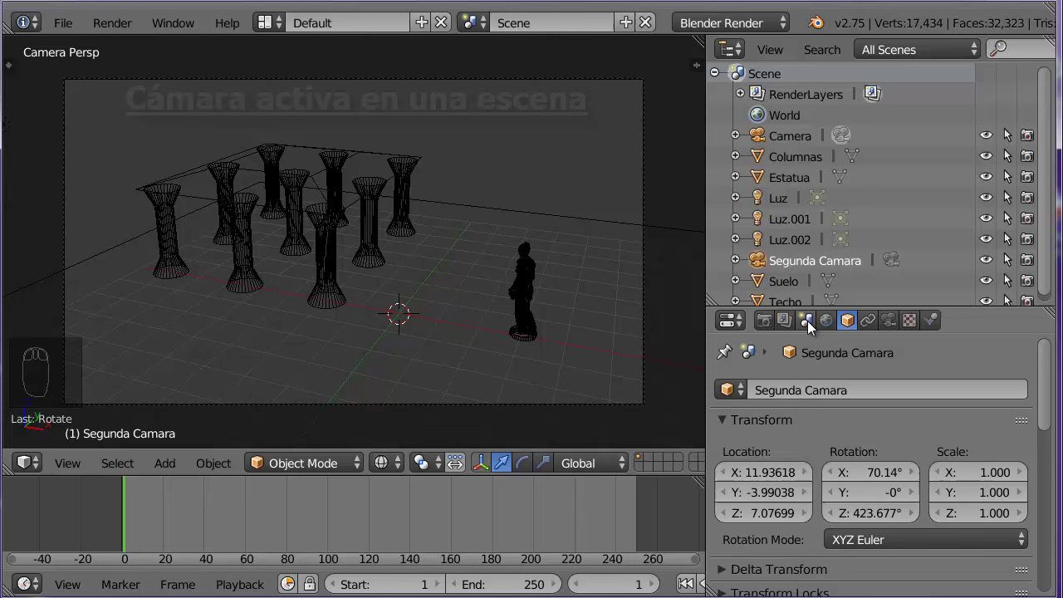
Set Segunda Camara as the scene's active camera and look through it at the columns.
drag(815, 328, 814, 328)
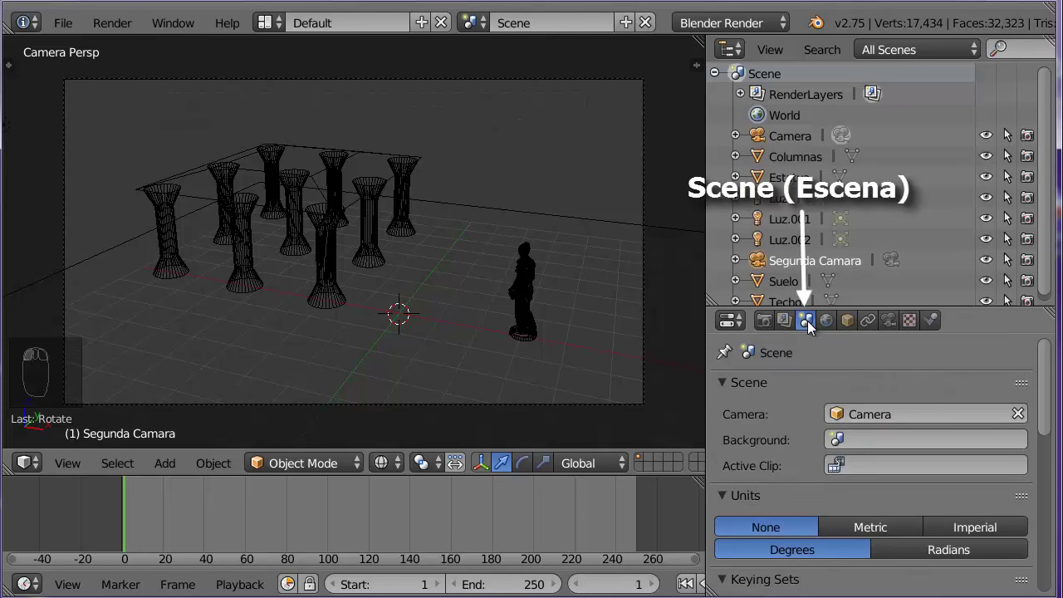
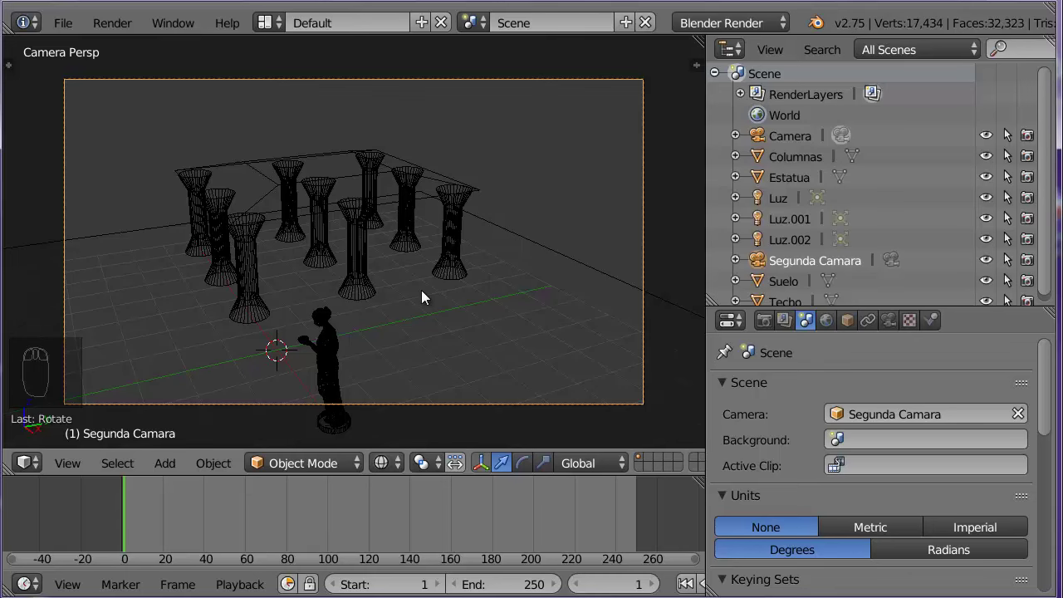
key(KP_0)
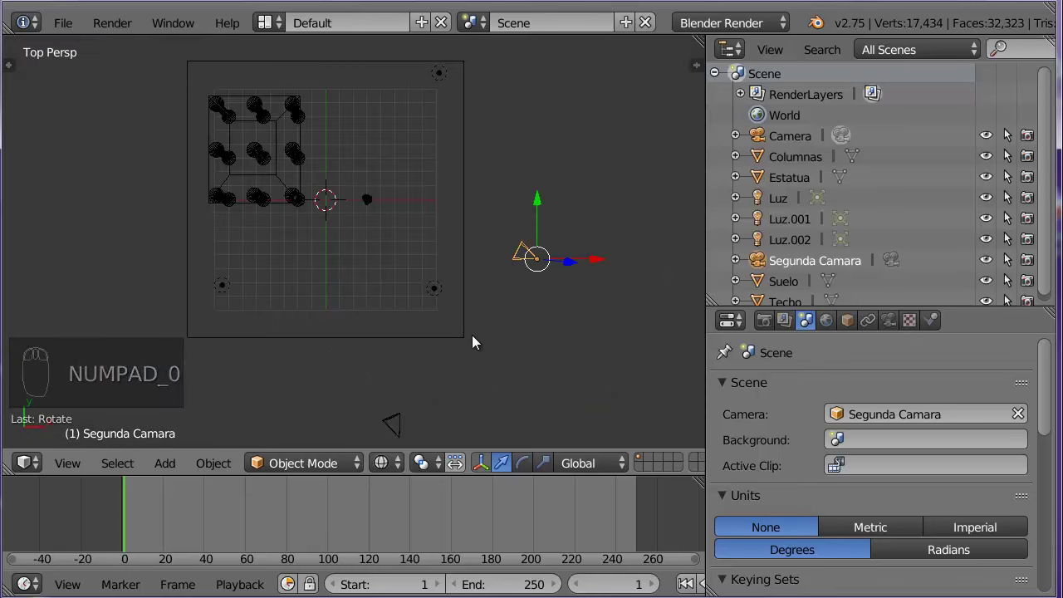
drag(465, 323, 257, 259)
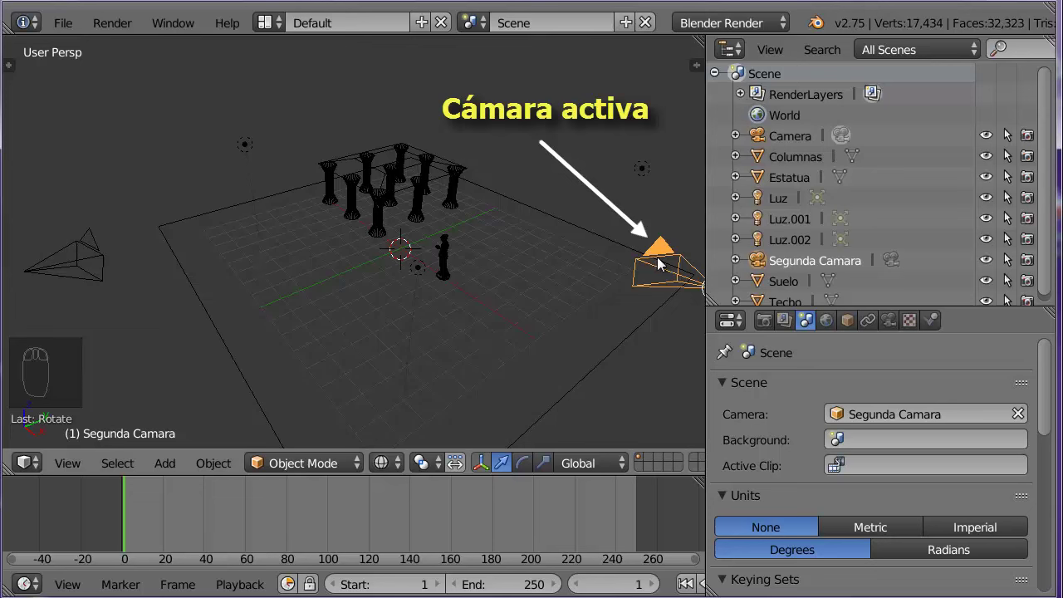
drag(839, 265, 523, 274)
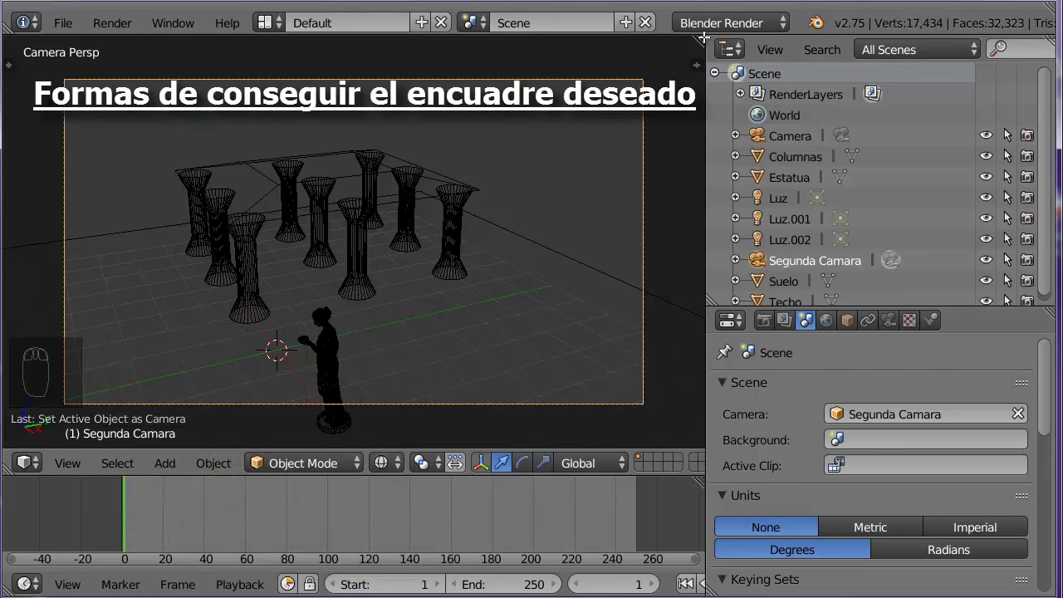
Split the 3D view and set the left view to a zoomed top-down view.
drag(704, 39, 380, 40)
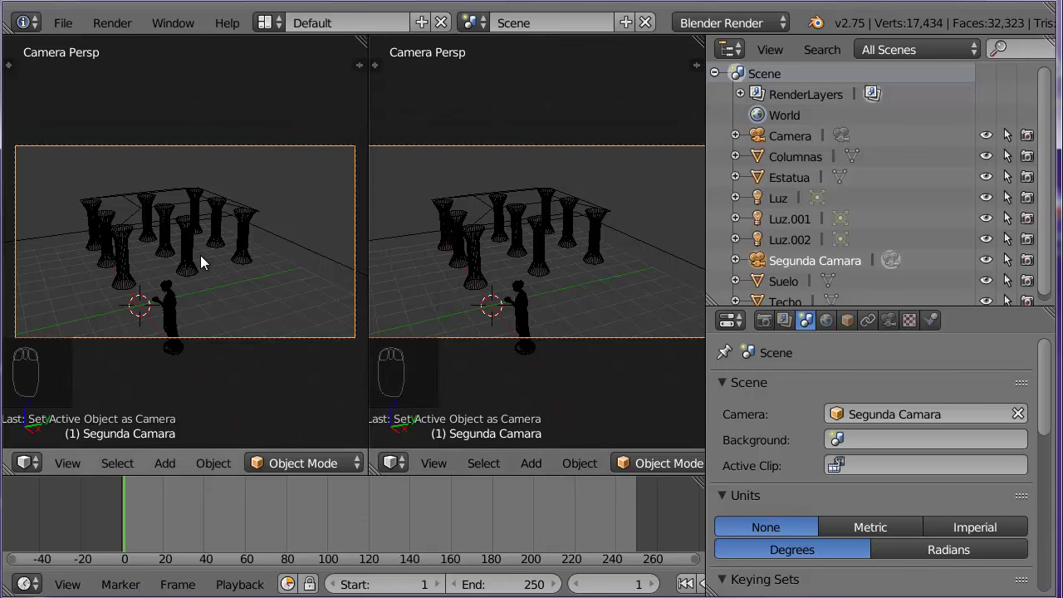
key(KP_7)
scroll(up, 3)
scroll(up, 3)
middle_click(234, 245)
Move and rotate Segunda Camara in the top view to reframe the columns and statue.
drag(249, 247, 290, 236)
drag(290, 235, 261, 227)
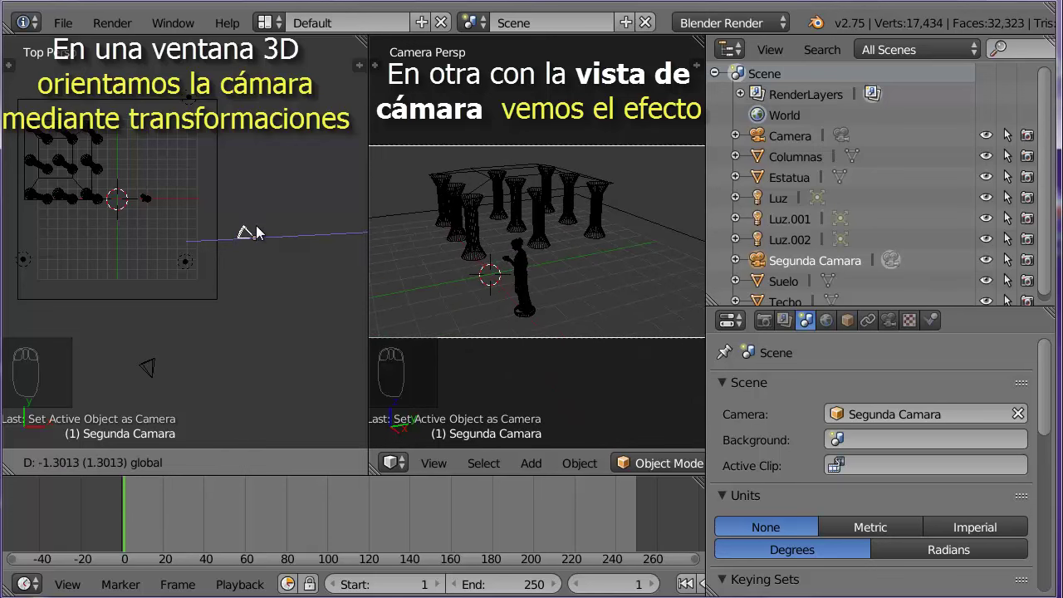
drag(260, 183, 301, 299)
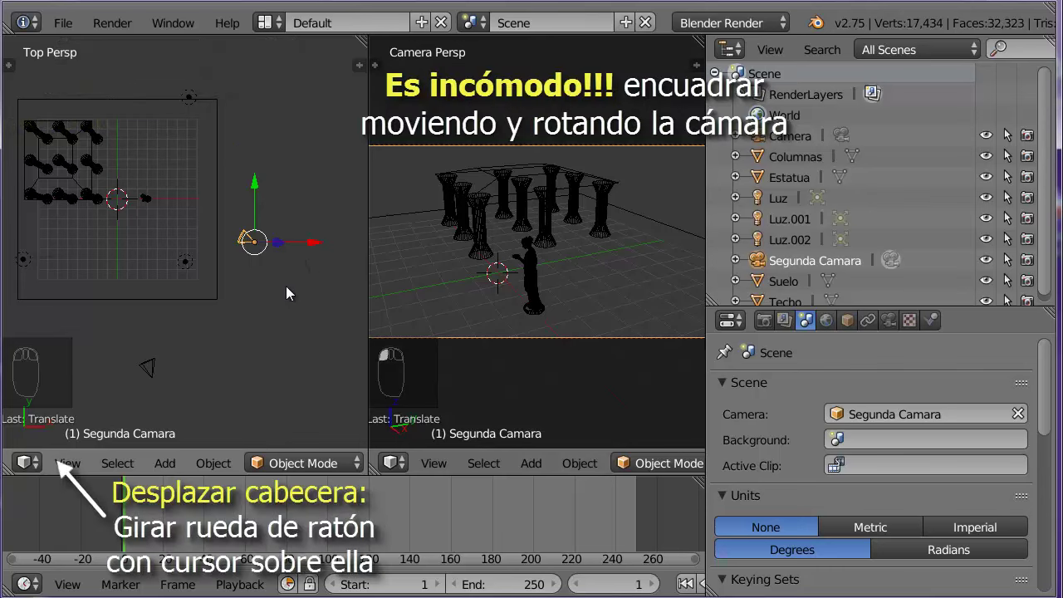
middle_click(258, 459)
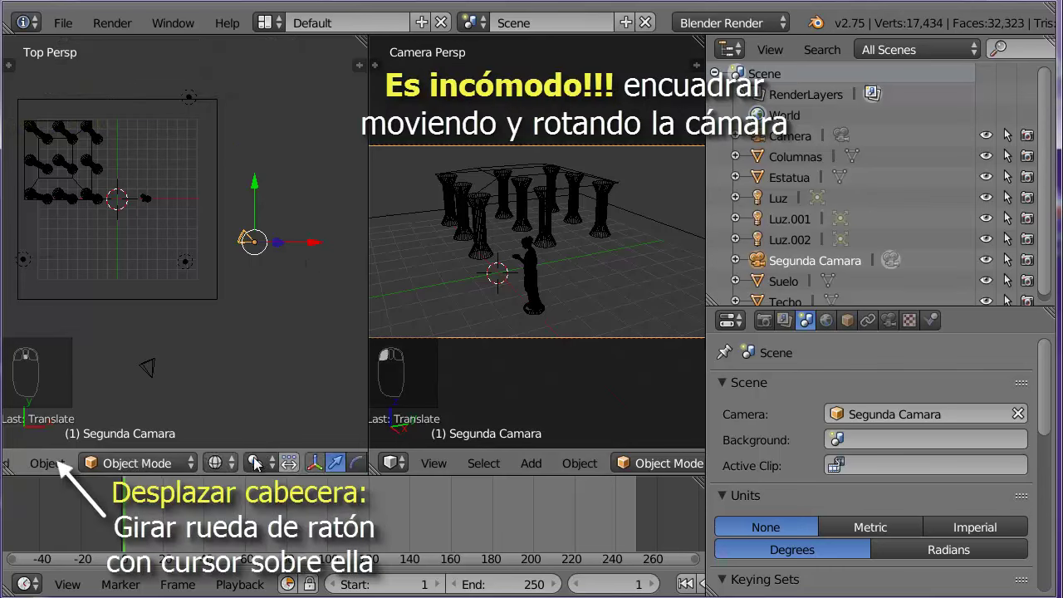
drag(296, 468, 322, 305)
middle_click(320, 390)
drag(318, 270, 289, 240)
Push Segunda Camara along its local Z axis closer to the statue and columns.
drag(243, 173, 239, 184)
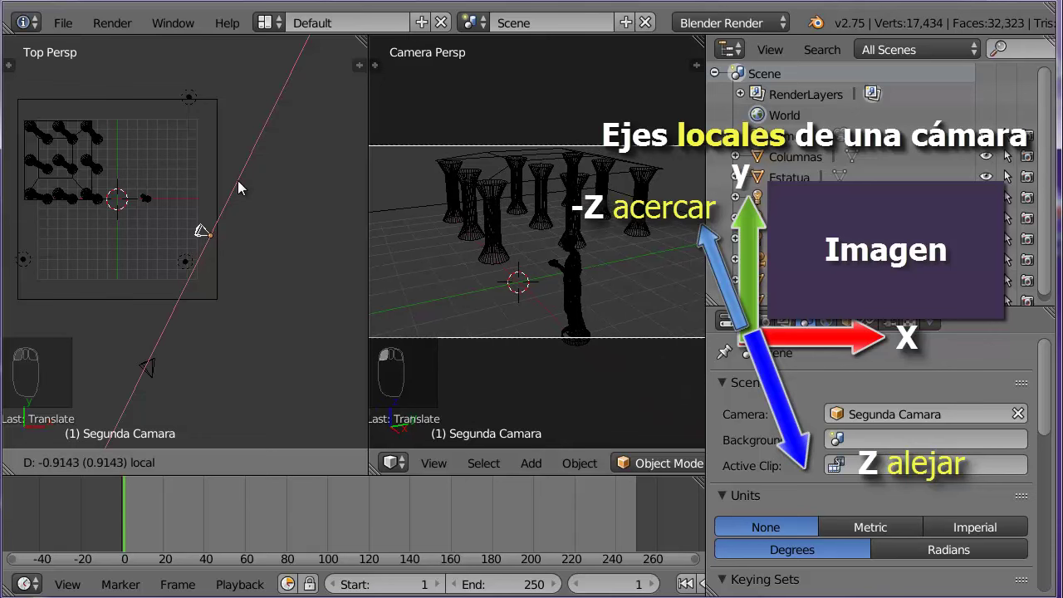
drag(201, 220, 247, 267)
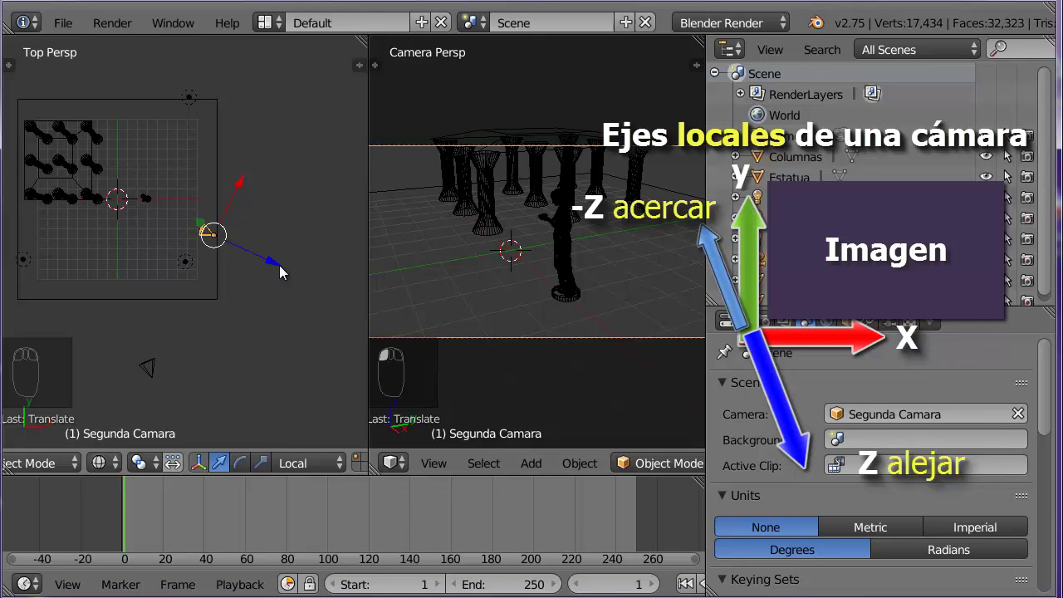
drag(287, 269, 311, 296)
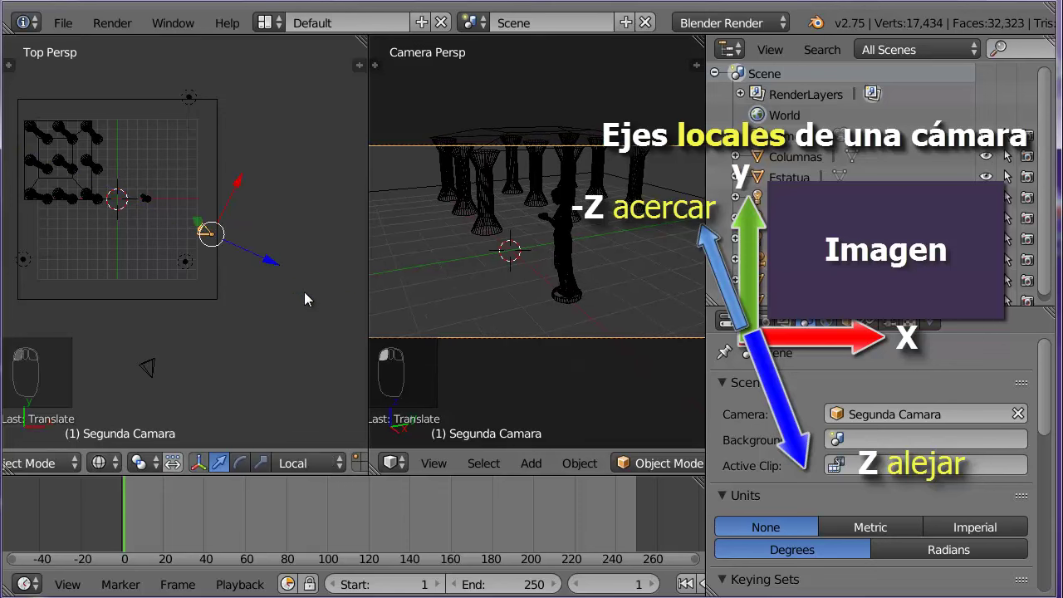
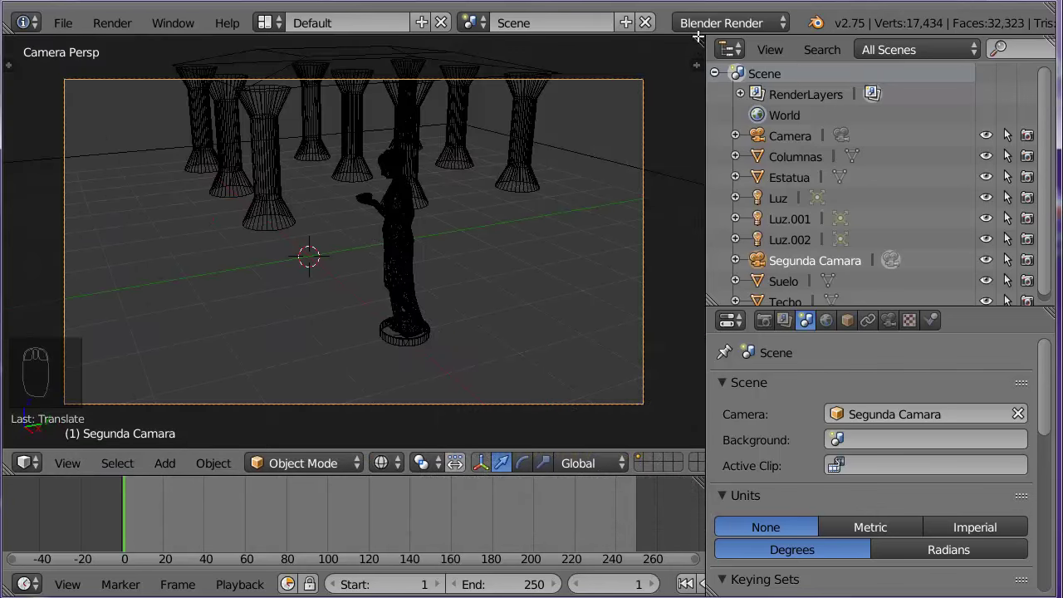
drag(698, 39, 356, 39)
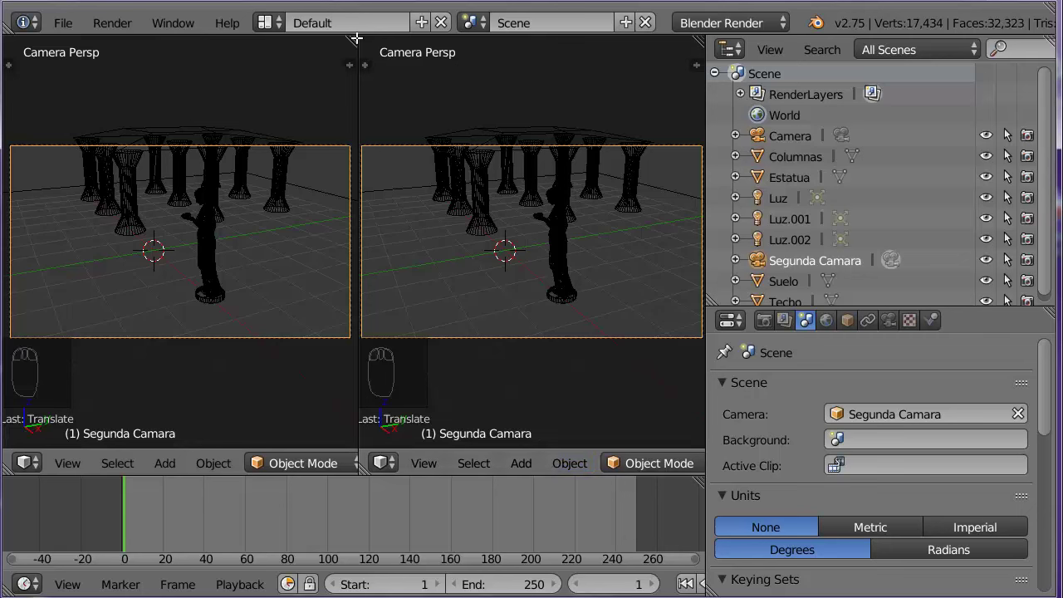
drag(353, 40, 462, 228)
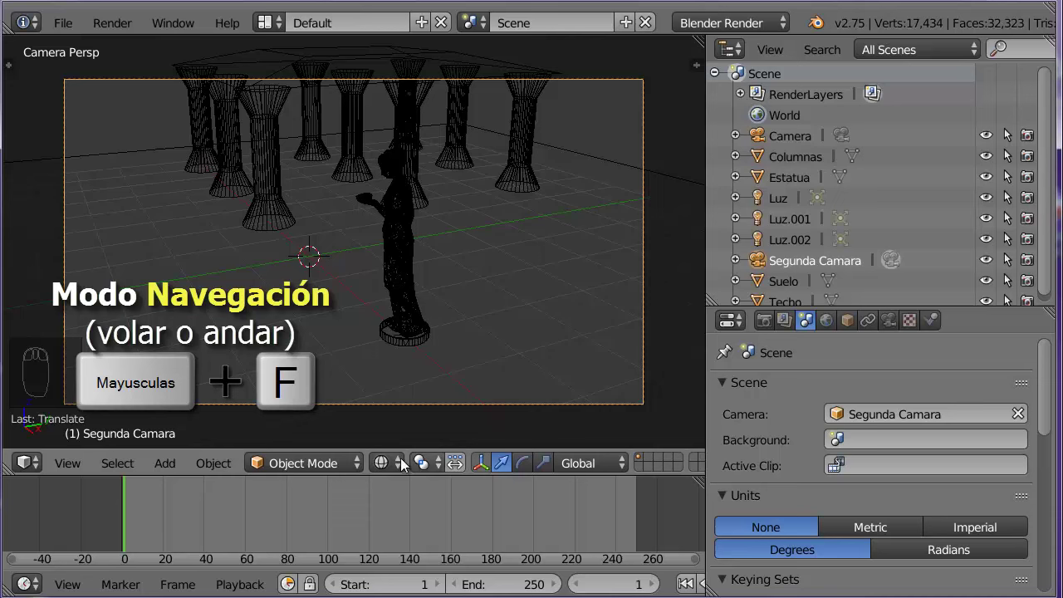
Set solid shading and fly the camera (Shift+F) in to frame the statue alone.
drag(388, 464, 468, 378)
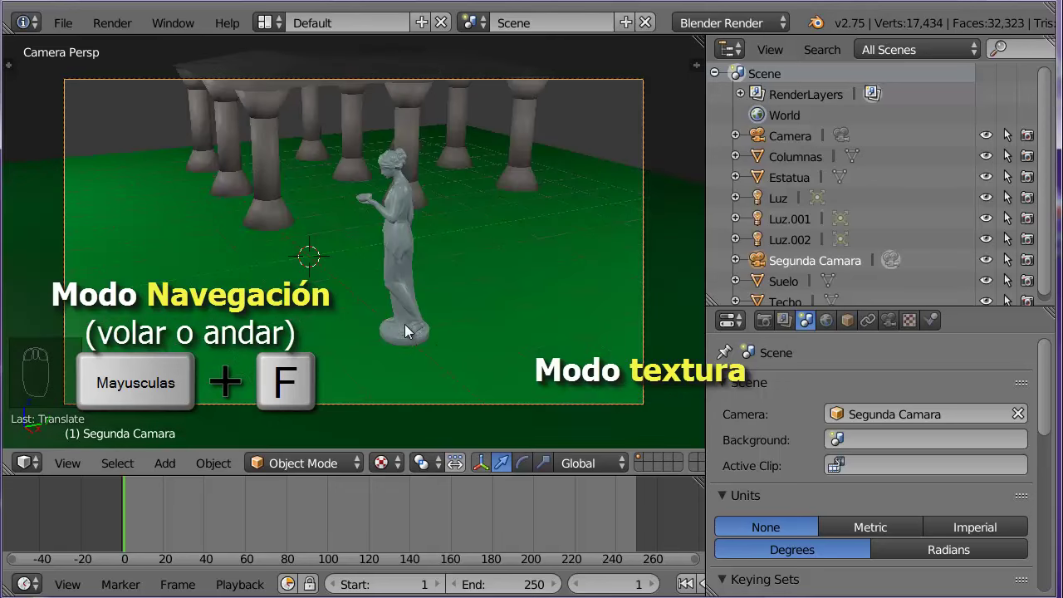
key(shift+f)
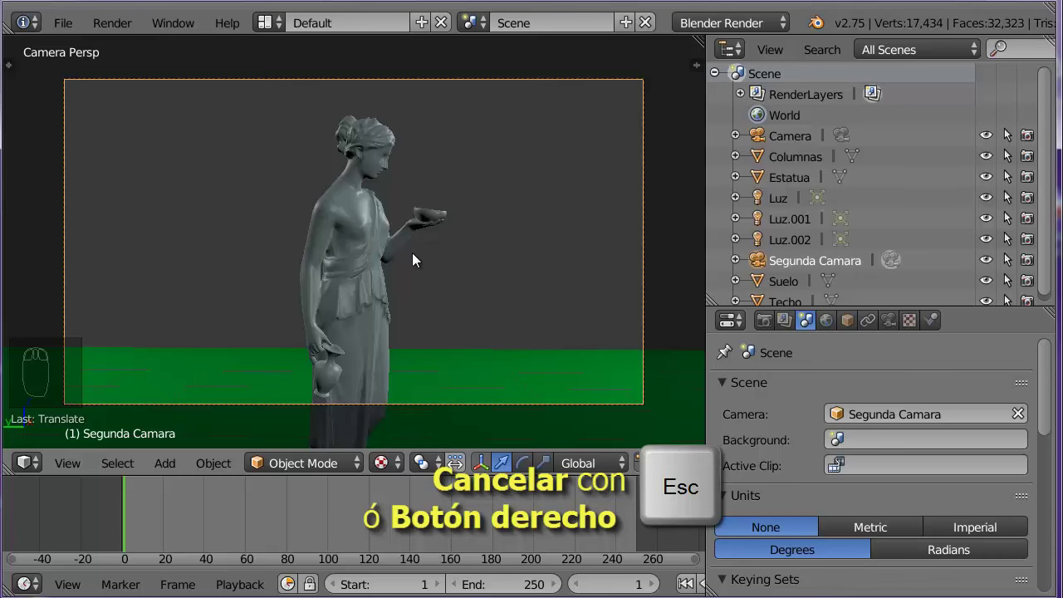
Close the preferences and enable Lock Camera to View in the View panel.
drag(78, 124, 330, 36)
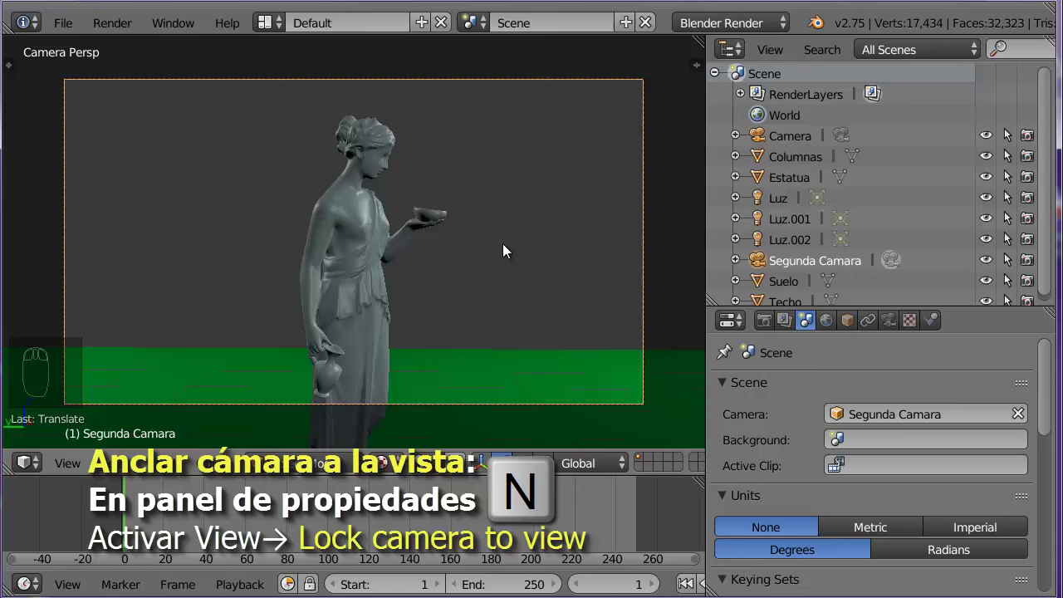
key(n)
drag(696, 109, 551, 329)
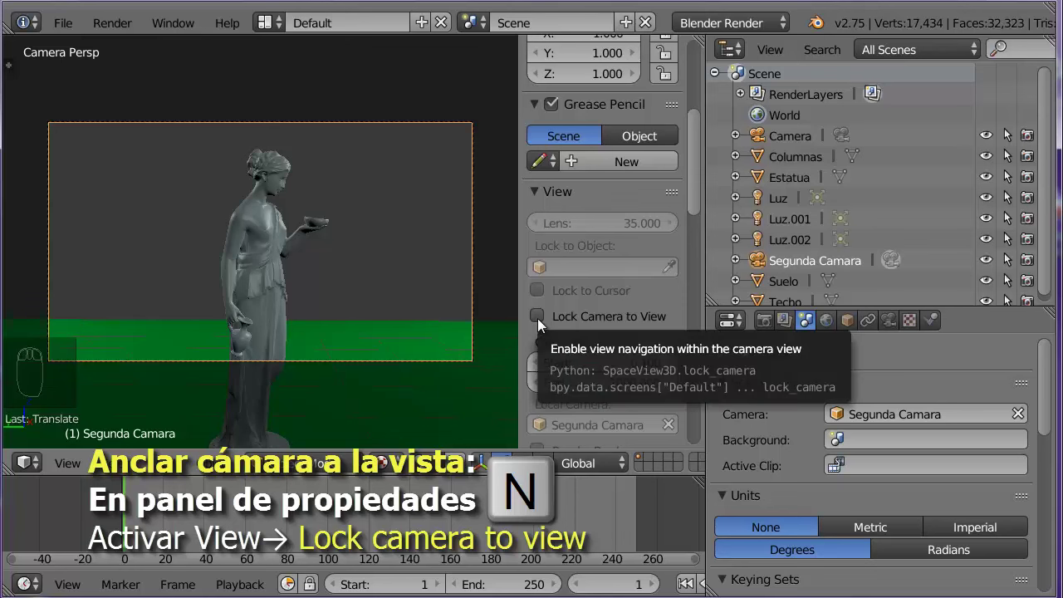
drag(545, 322, 441, 330)
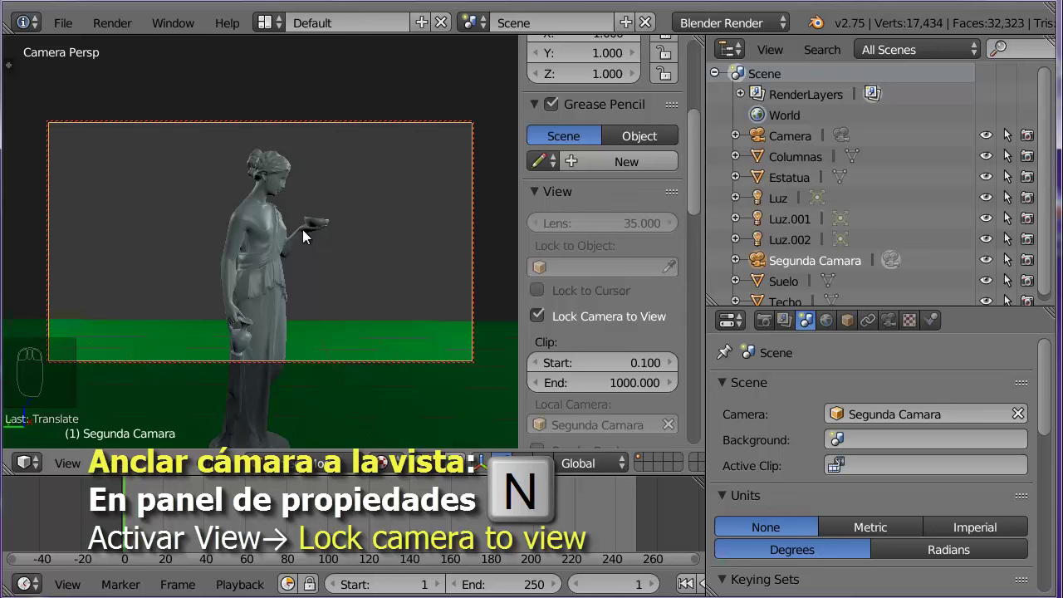
Navigate the locked camera so the statue stands left of centre on the green floor.
drag(189, 195, 223, 255)
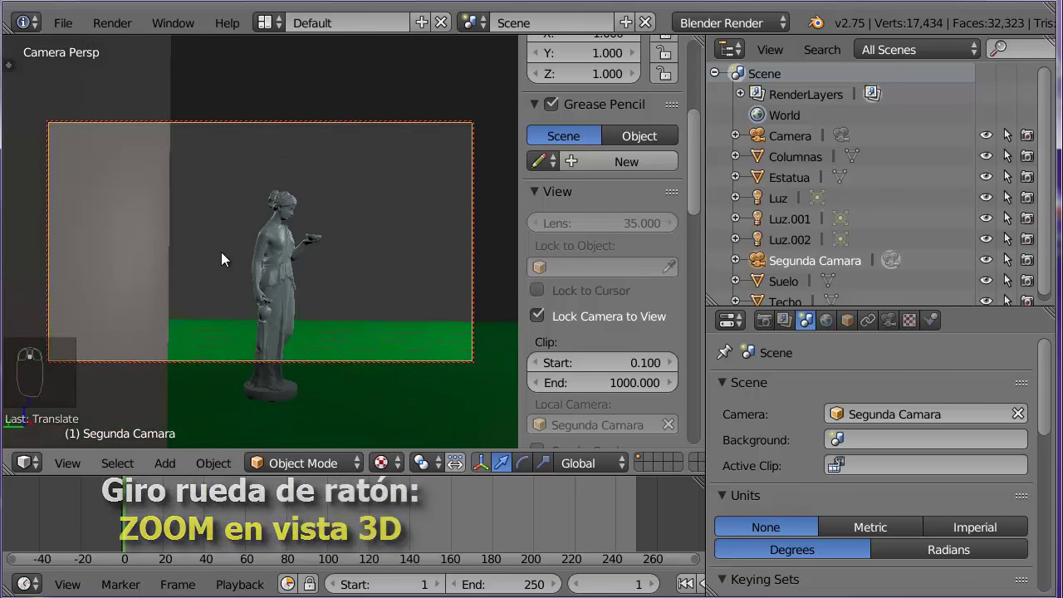
drag(323, 245, 306, 241)
drag(255, 239, 367, 244)
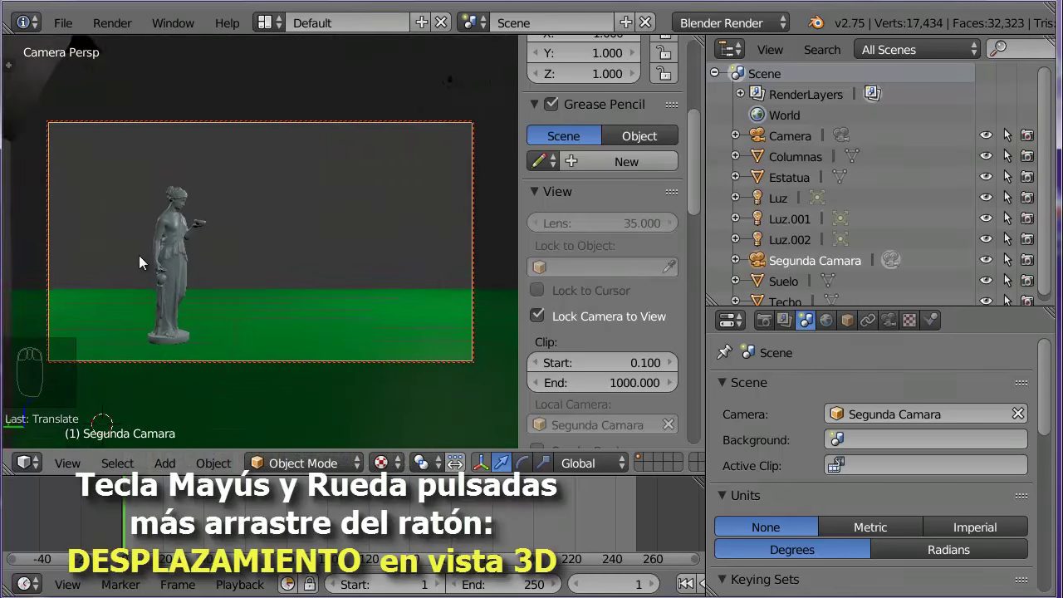
scroll(up, 3)
drag(136, 269, 339, 234)
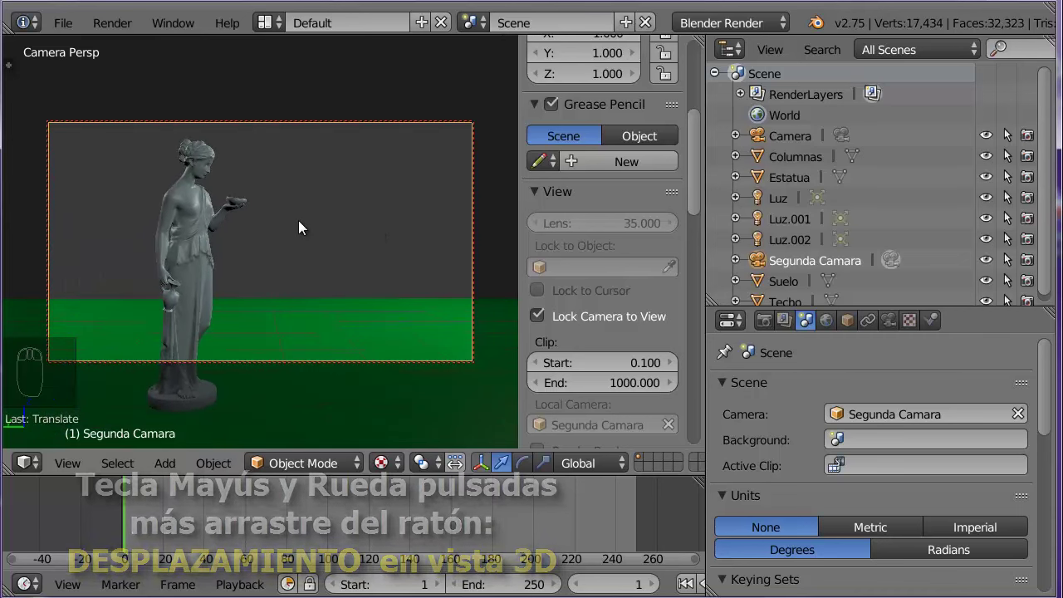
drag(106, 162, 293, 129)
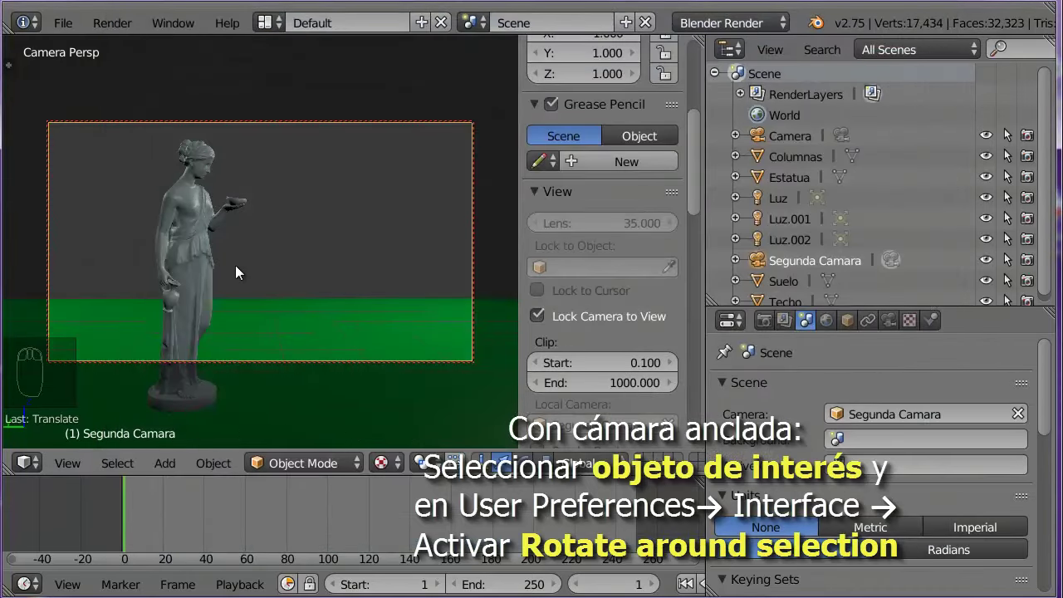
Reframe the locked camera to show the statue up close beside a column on the green floor.
drag(191, 214, 416, 204)
drag(421, 202, 210, 216)
drag(236, 238, 369, 213)
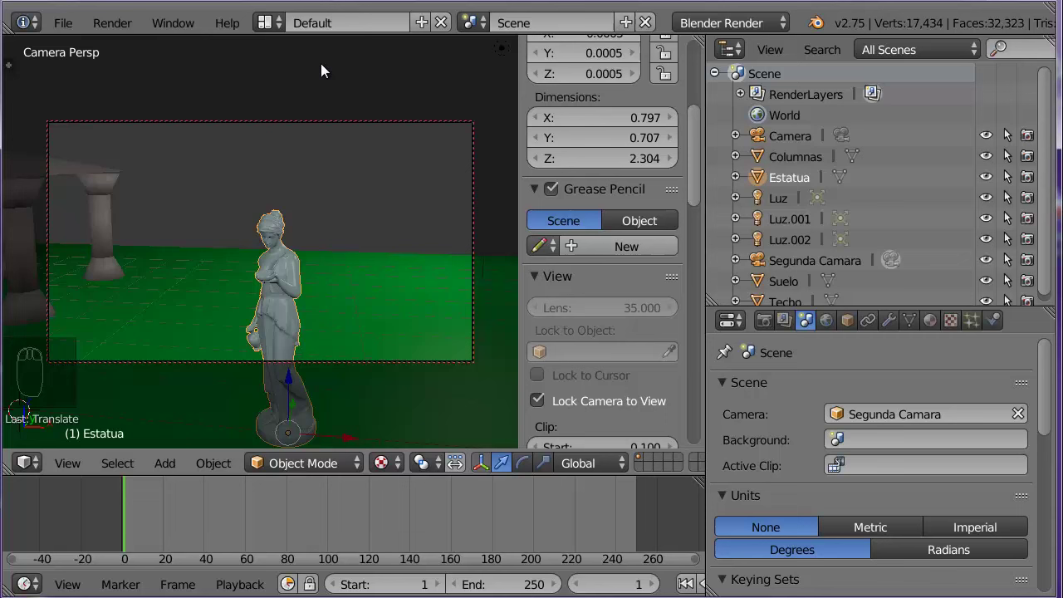
drag(295, 295, 545, 402)
drag(545, 402, 296, 238)
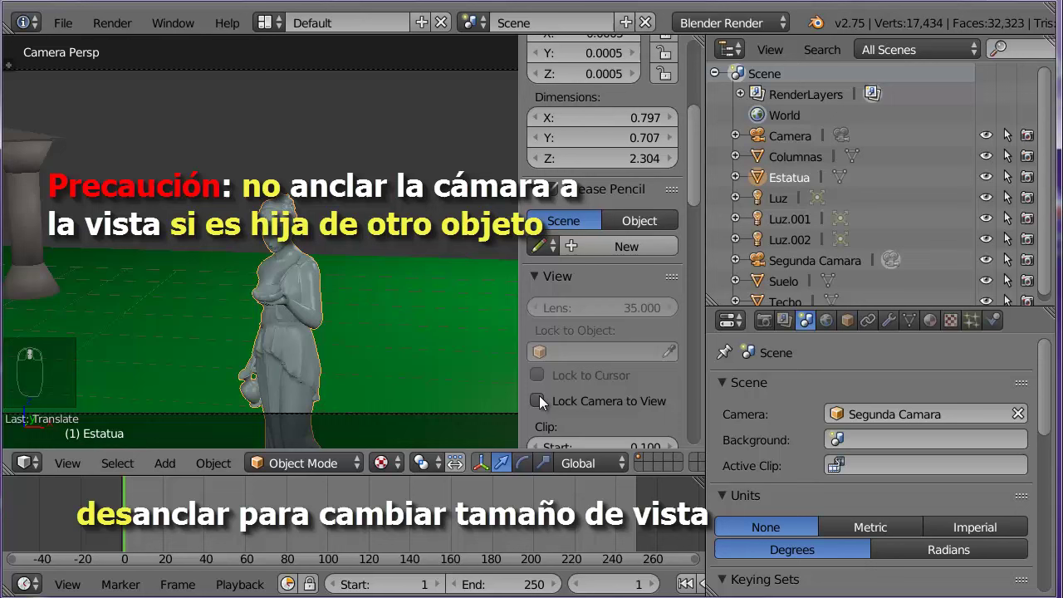
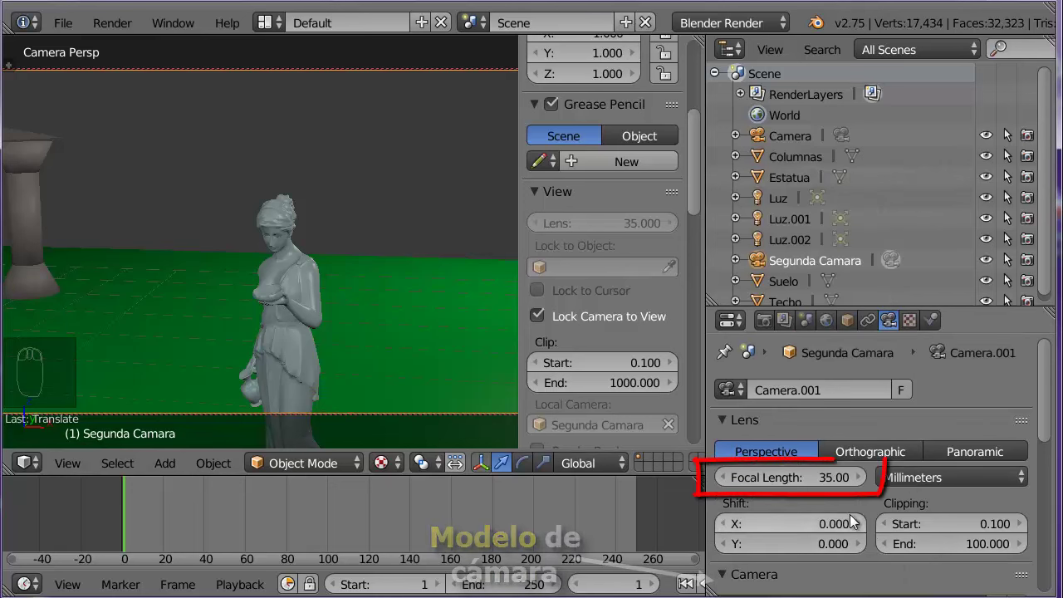
Widen Segunda Camara's lens to about 7 mm and render a test frame.
drag(822, 476, 109, 374)
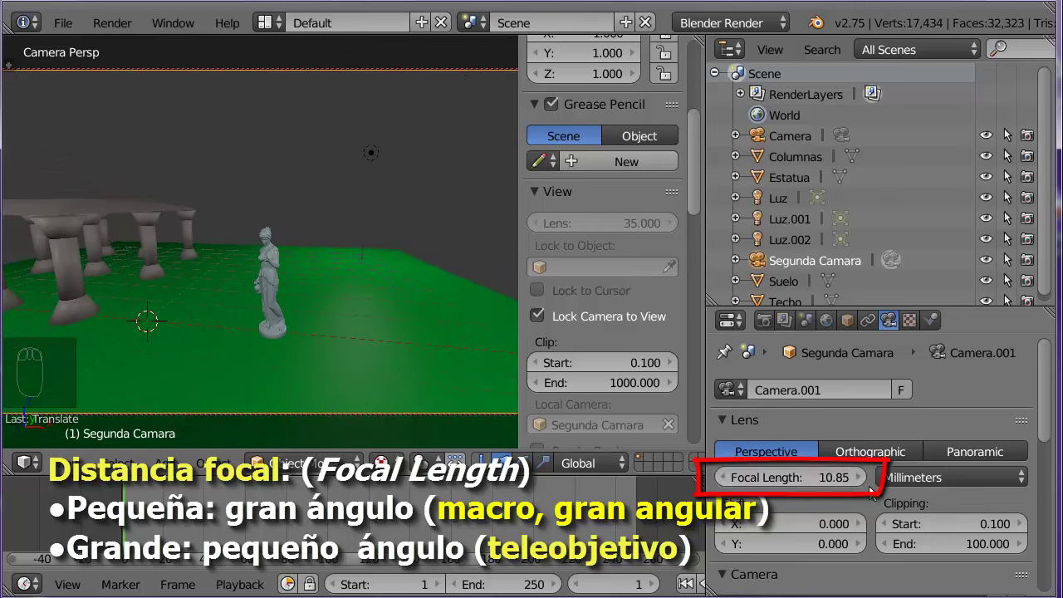
drag(836, 482, 571, 284)
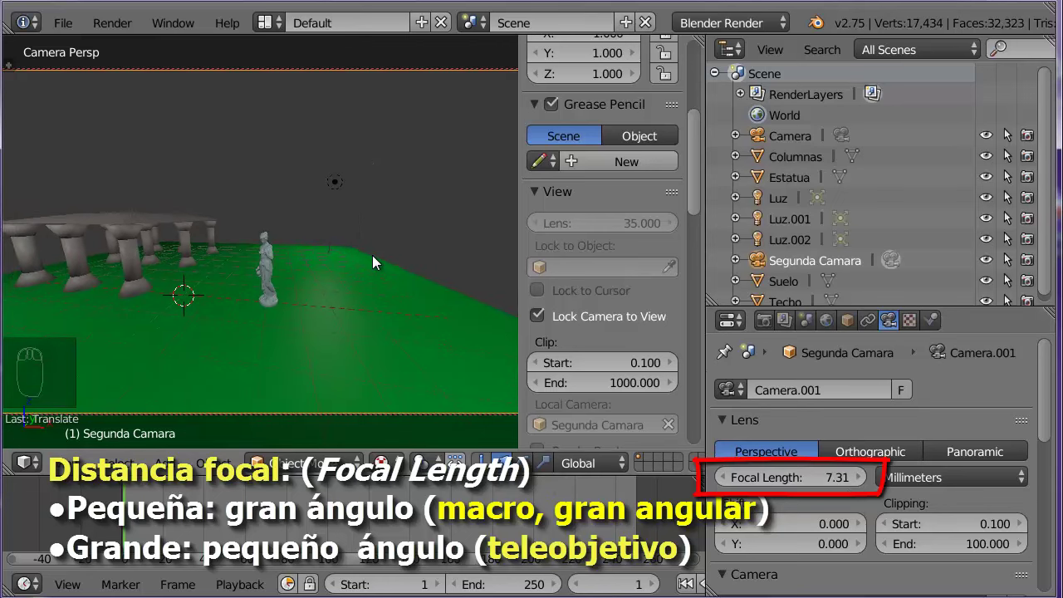
key(F12)
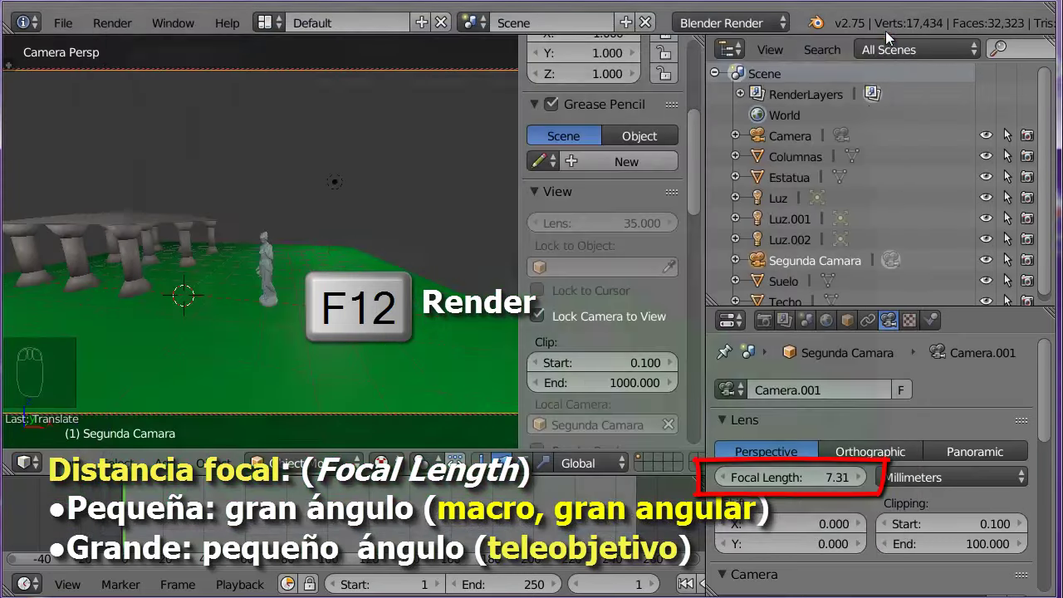
Lengthen the focal length to 86.15 mm on the statue's head and disable Lock Camera to View.
drag(820, 476, 946, 447)
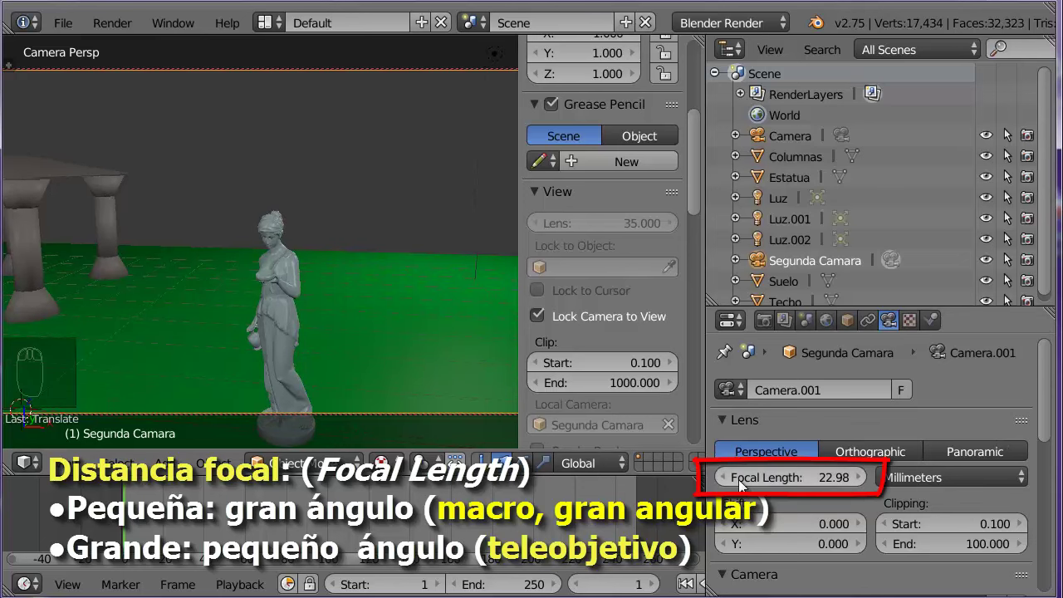
drag(795, 488, 36, 15)
drag(788, 481, 551, 315)
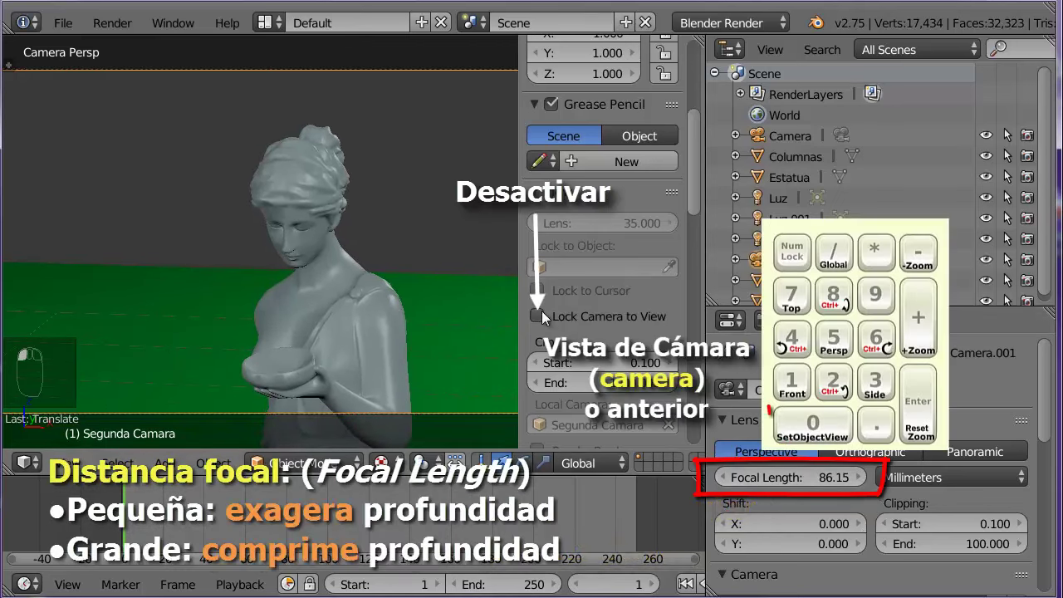
click(365, 281)
Leave camera view, reset the focal length to 35 mm and orbit toward the statue.
key(KP_0)
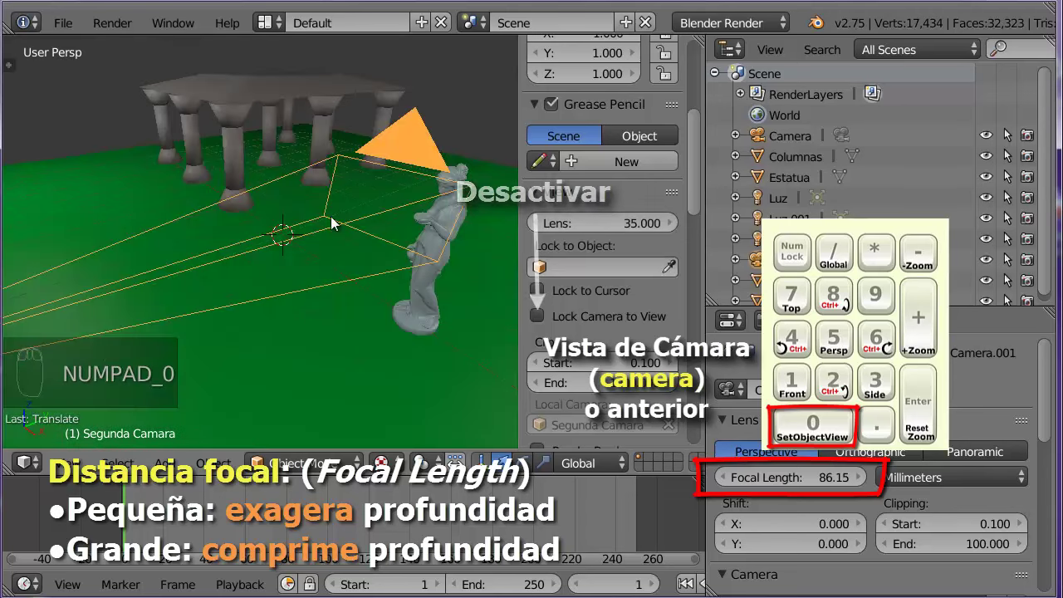
drag(293, 289, 321, 290)
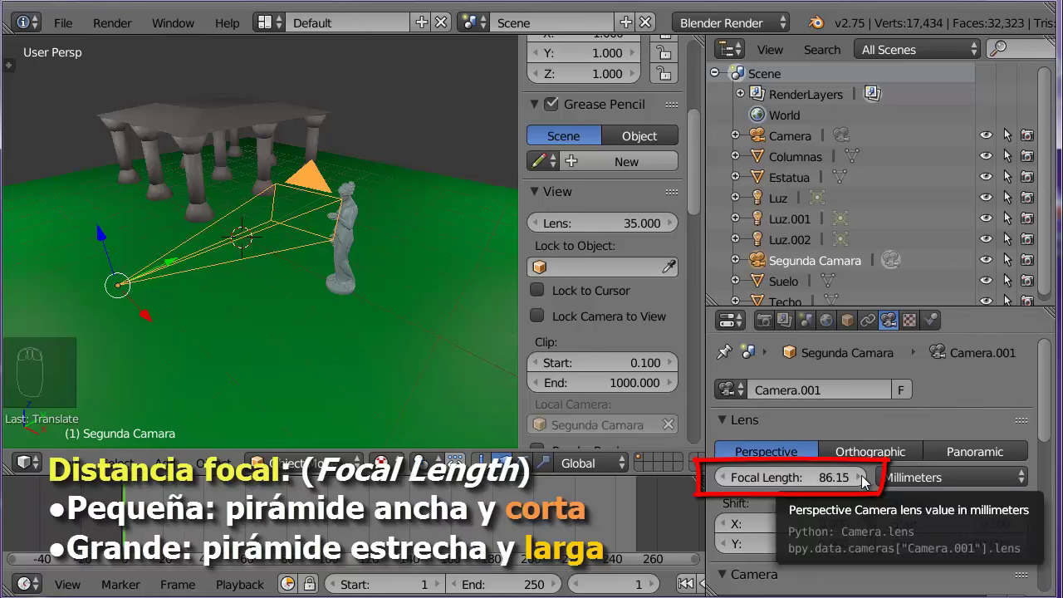
drag(836, 482, 782, 206)
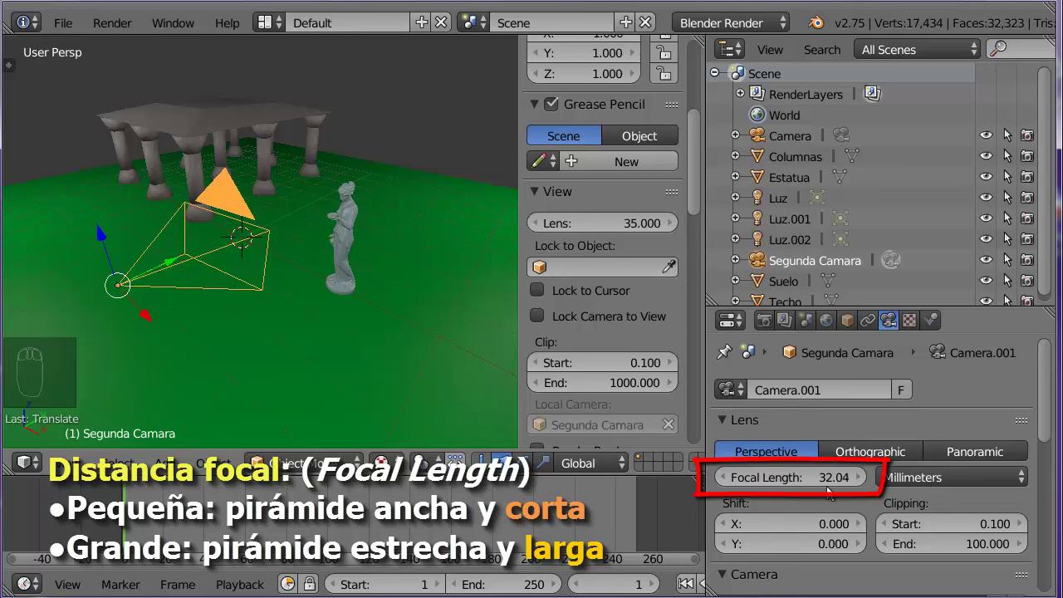
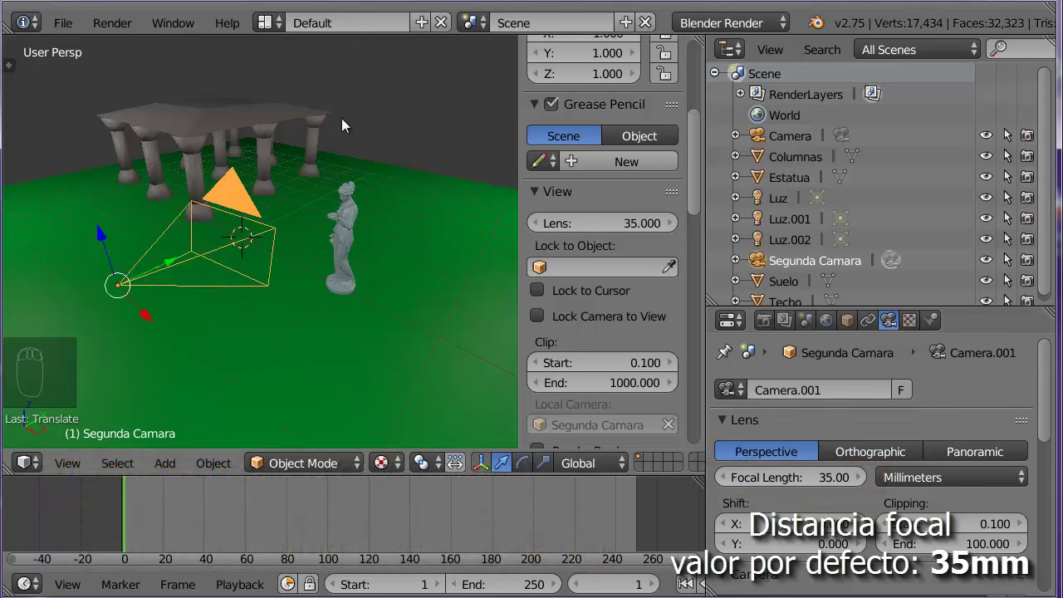
drag(262, 260, 368, 247)
drag(485, 254, 488, 148)
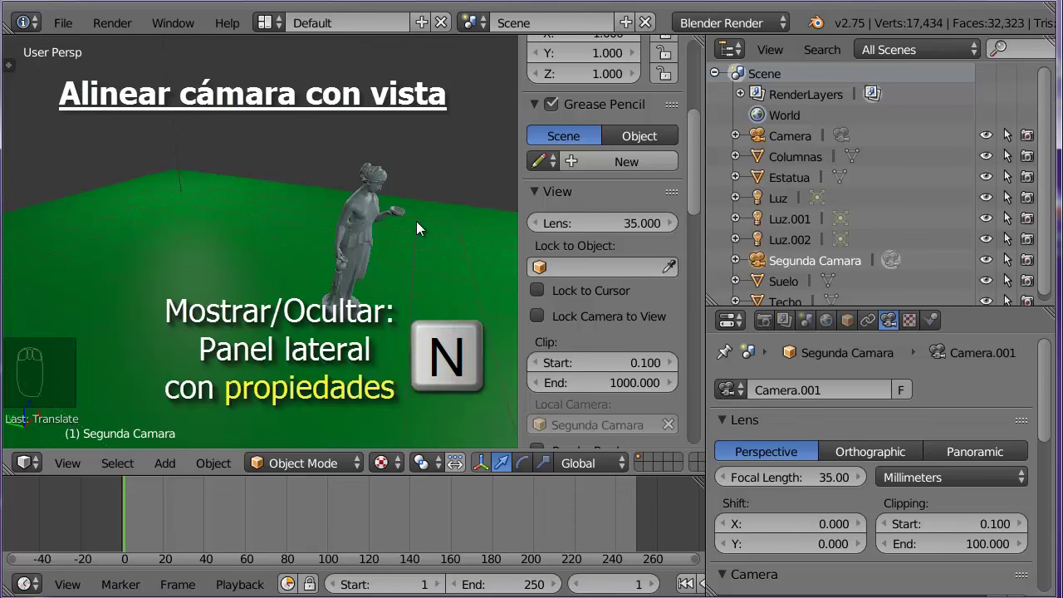
Hide the sidebar and orbit to a close side angle on the statue before aligning the camera to view.
key(n)
drag(343, 220, 468, 221)
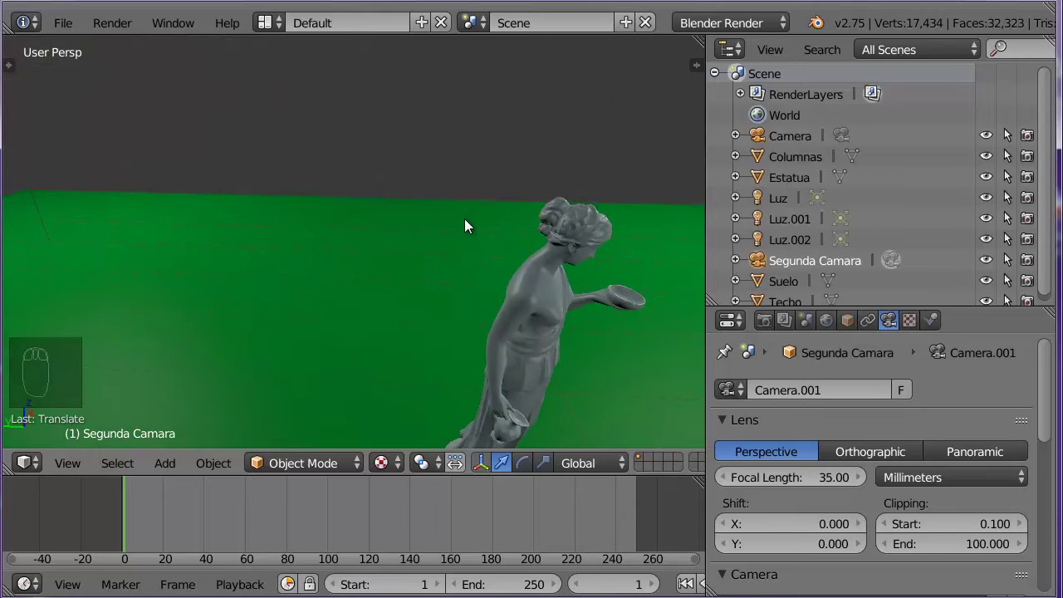
drag(467, 215, 185, 202)
drag(185, 202, 185, 204)
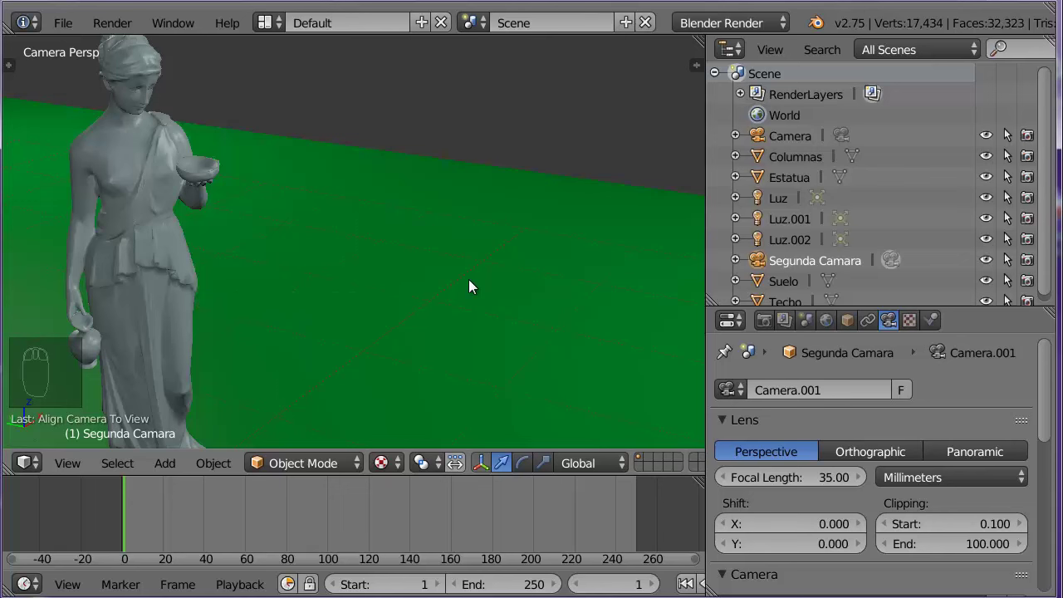
Switch Segunda Camara to Orthographic at scale 3.814, reframe the statue over the green floor, and render with F12.
drag(476, 283, 870, 380)
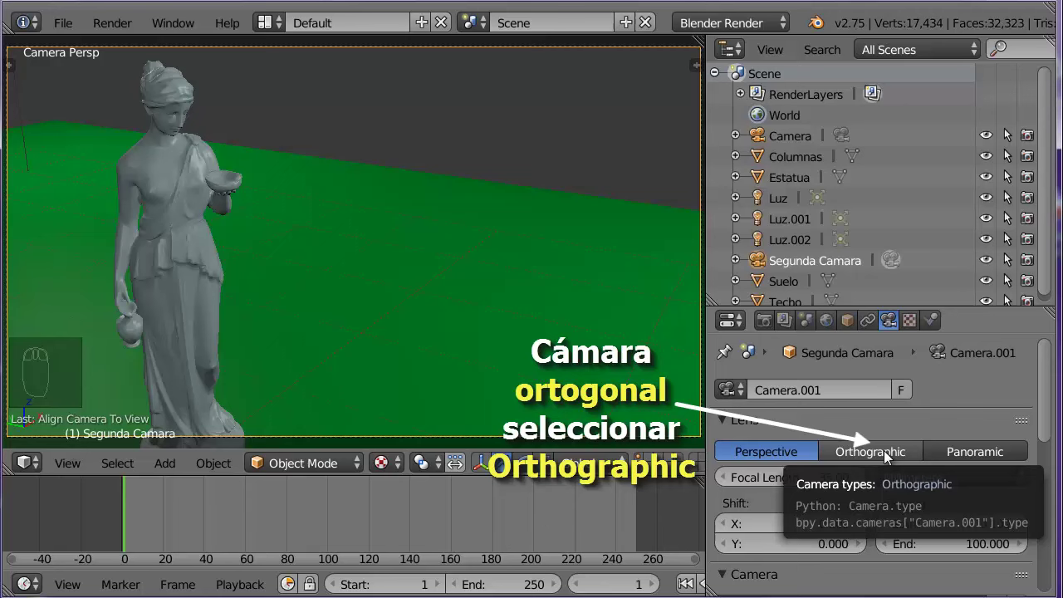
drag(891, 457, 346, 203)
drag(346, 202, 832, 482)
drag(832, 482, 728, 474)
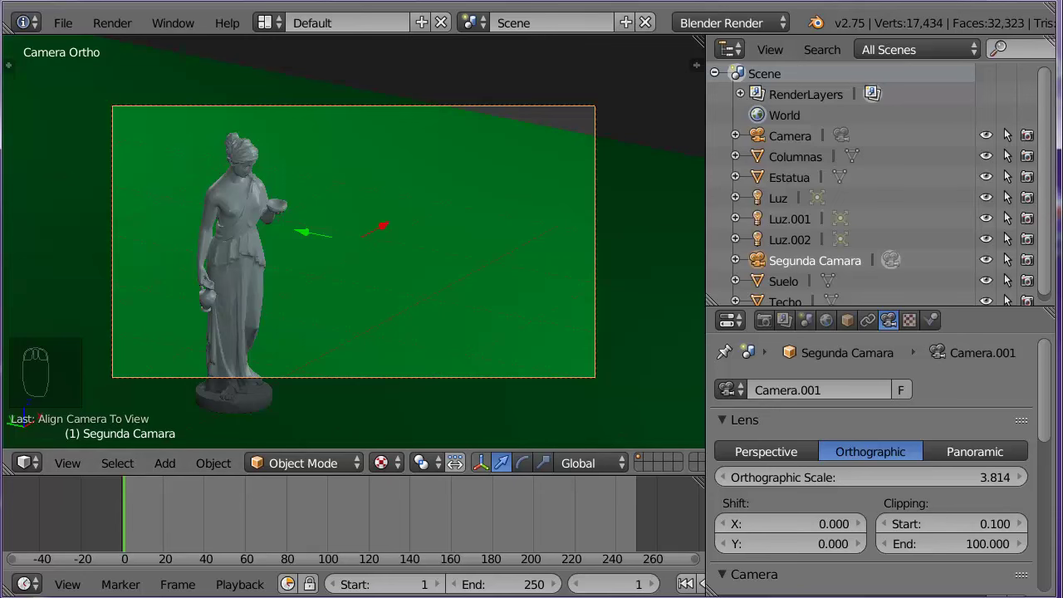
key(F12)
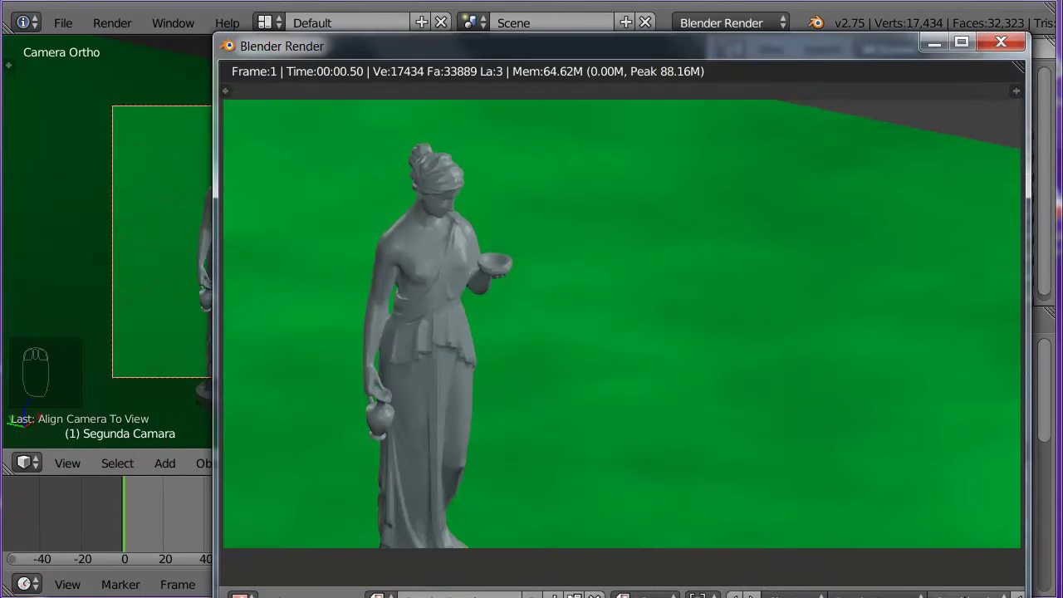